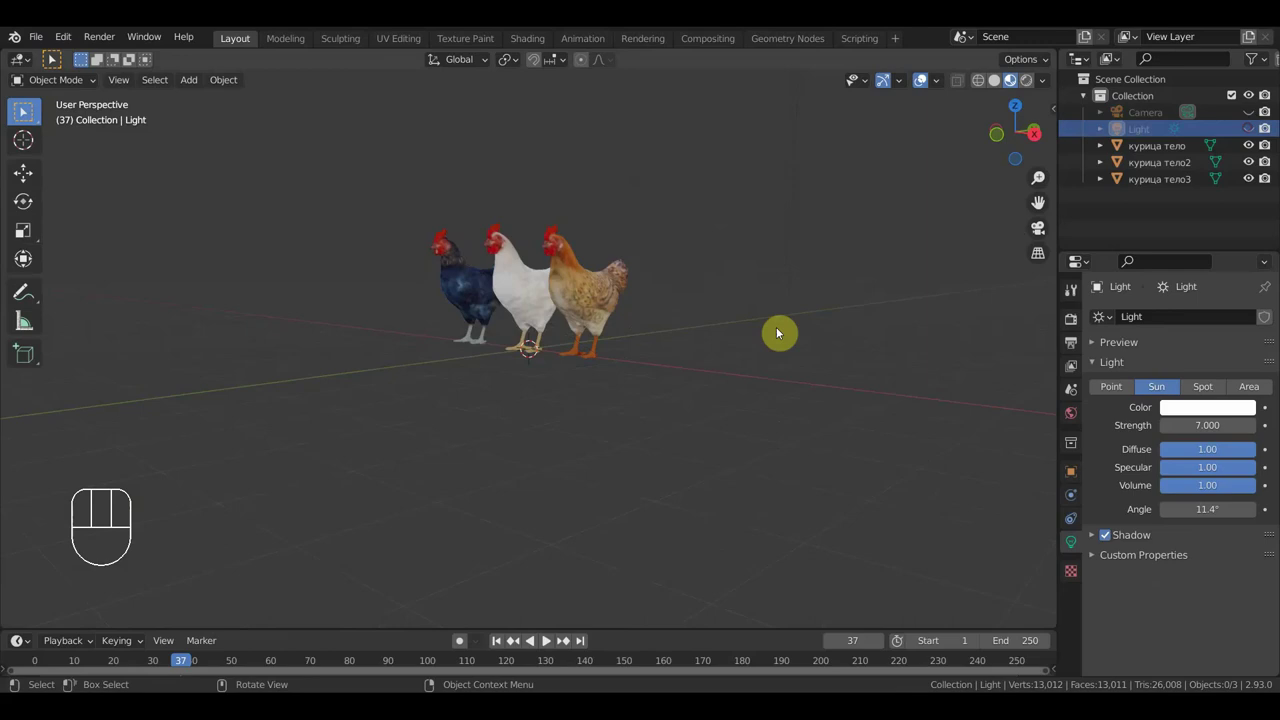
- Orbit around the three chickens and zoom in toward the brown hen
{"action": "left_click_drag", "start_coordinate": [770, 327], "coordinate": [750, 469]}
{"action": "middle_click", "coordinate": [754, 460]}
{"action": "left_click_drag", "start_coordinate": [763, 454], "coordinate": [766, 405]}
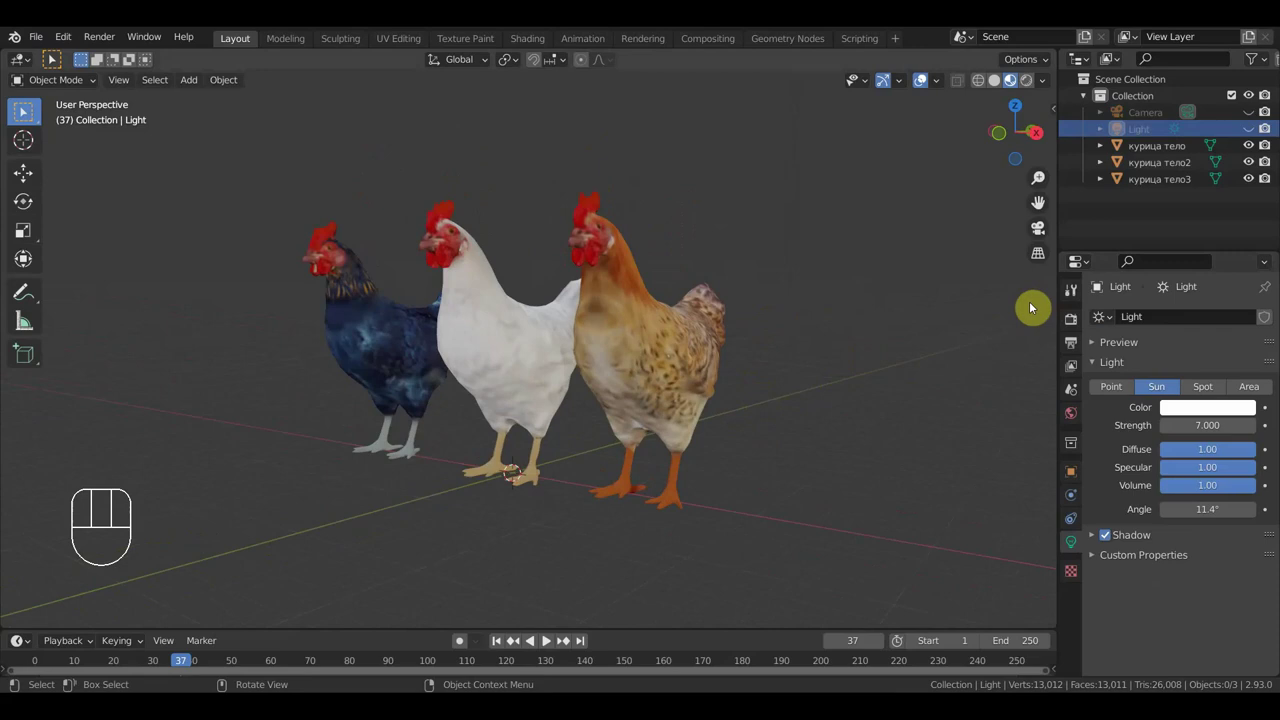
{"action": "left_click_drag", "start_coordinate": [978, 324], "coordinate": [956, 332]}
- Swing round to face the brown hen and close in on its chest
{"action": "left_click_drag", "start_coordinate": [742, 310], "coordinate": [747, 259]}
{"action": "left_click_drag", "start_coordinate": [627, 334], "coordinate": [655, 334]}
{"action": "left_click_drag", "start_coordinate": [655, 334], "coordinate": [626, 344]}
{"action": "left_click_drag", "start_coordinate": [626, 344], "coordinate": [694, 327]}
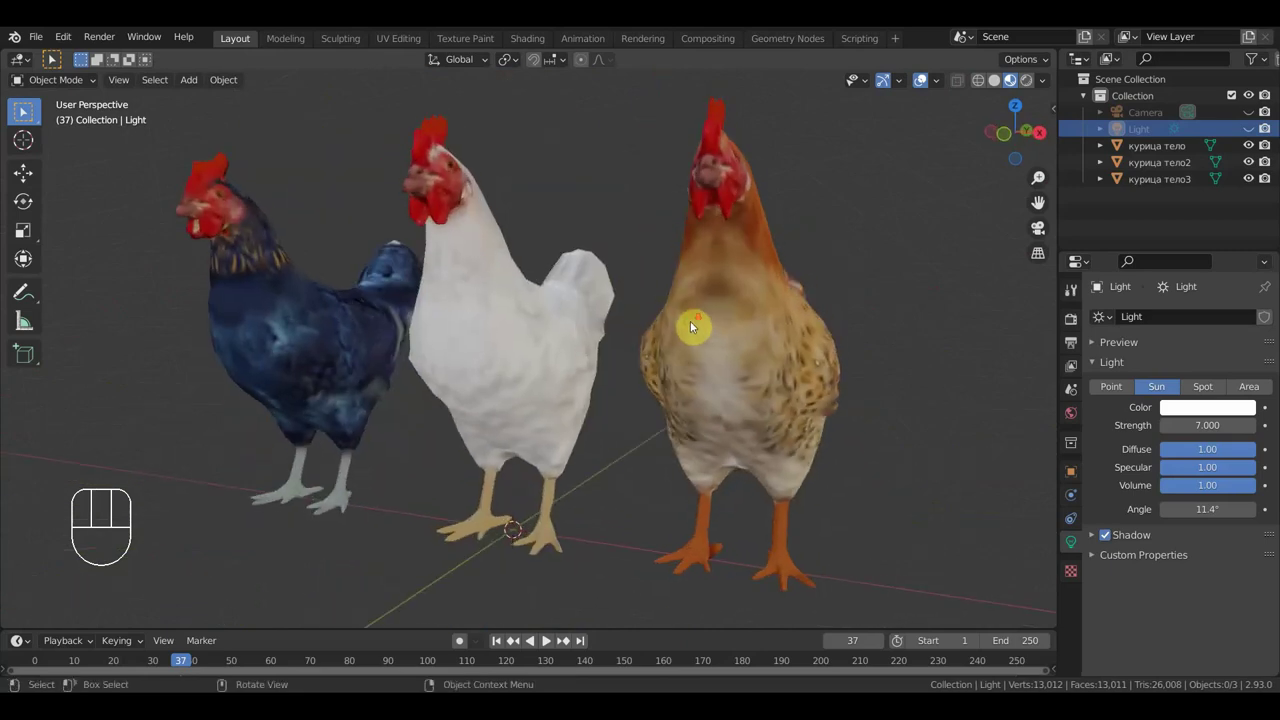
- View the chickens from the front, close in on the brown hen, then pull back to a three-quarter view
{"action": "left_click_drag", "start_coordinate": [696, 334], "coordinate": [354, 399]}
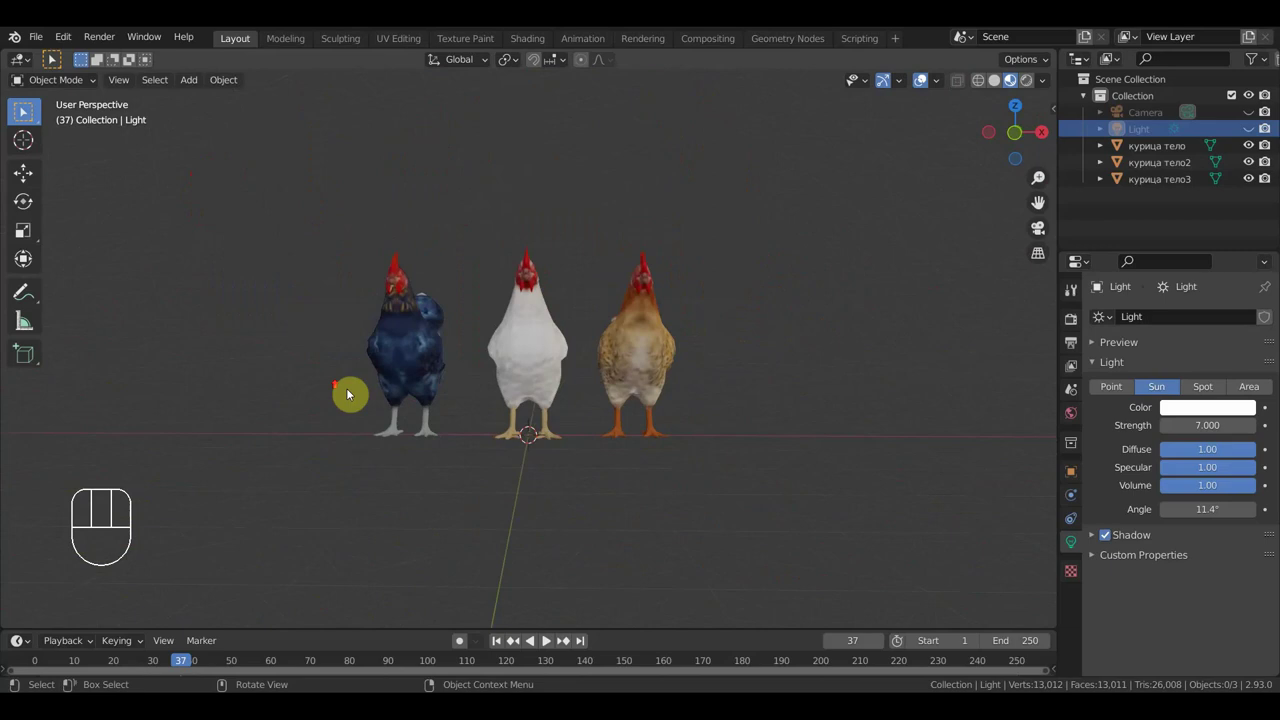
{"action": "left_click_drag", "start_coordinate": [360, 374], "coordinate": [373, 381]}
{"action": "left_click_drag", "start_coordinate": [490, 368], "coordinate": [363, 374]}
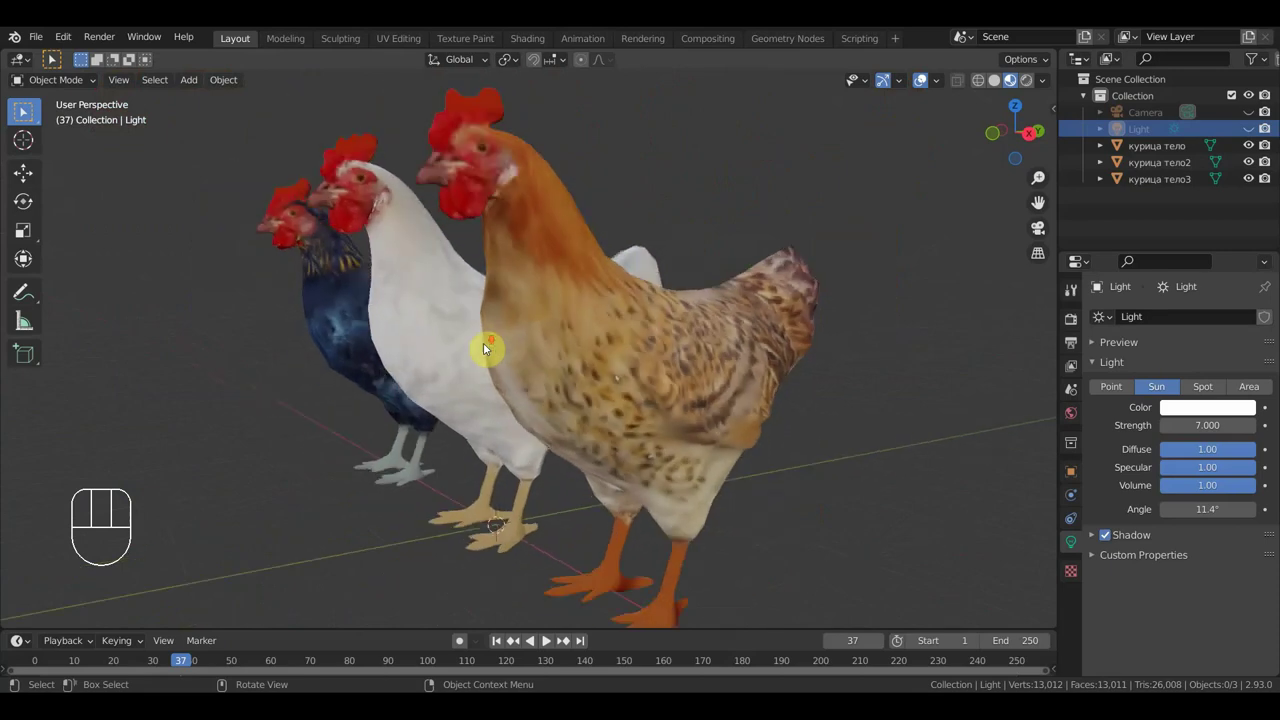
{"action": "left_click_drag", "start_coordinate": [488, 351], "coordinate": [521, 359]}
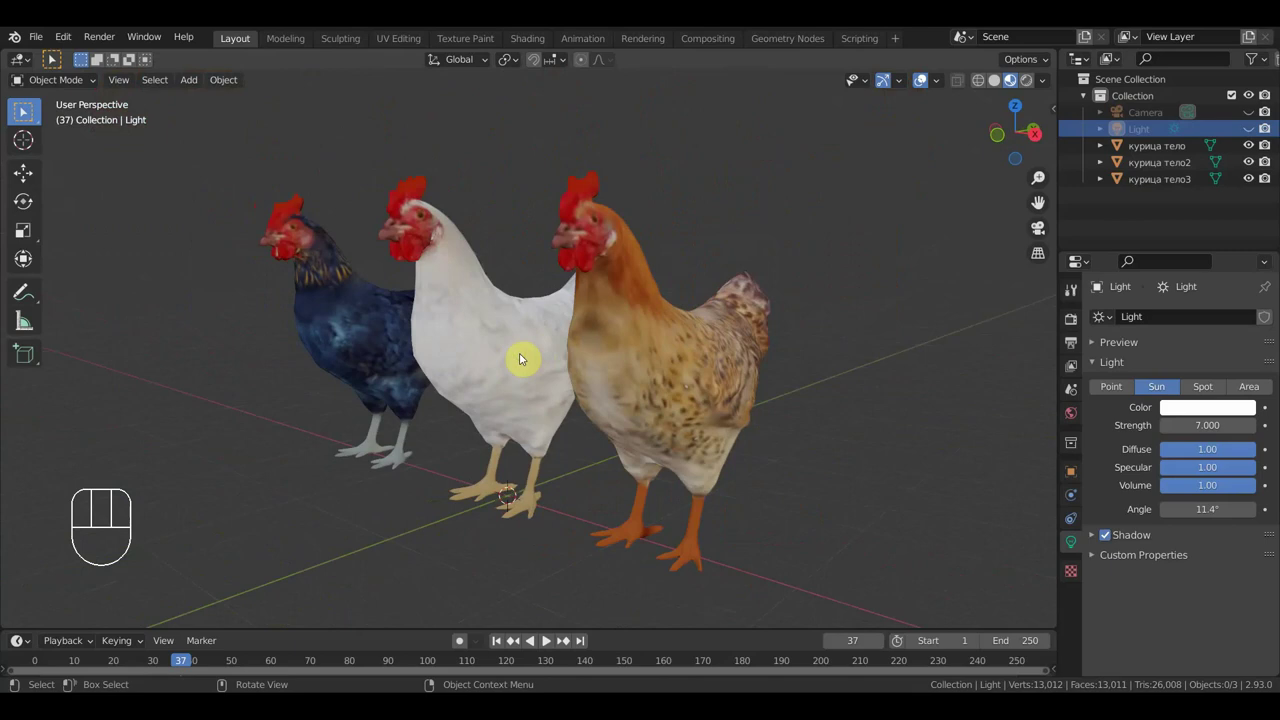
{"action": "left_click_drag", "start_coordinate": [787, 349], "coordinate": [763, 347]}
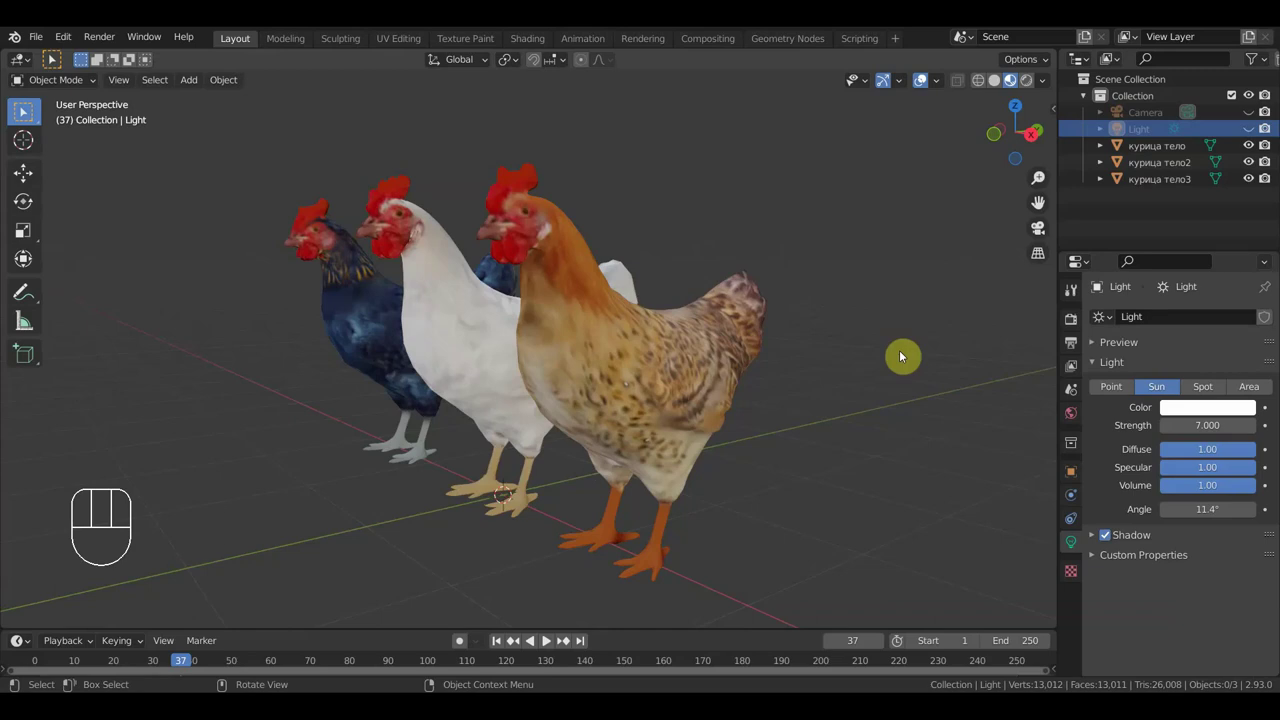
- Toggle Quad View with Ctrl+Alt+Q and orbit the perspective view to the chickens' other side
{"action": "key", "text": "ctrl+alt+q"}
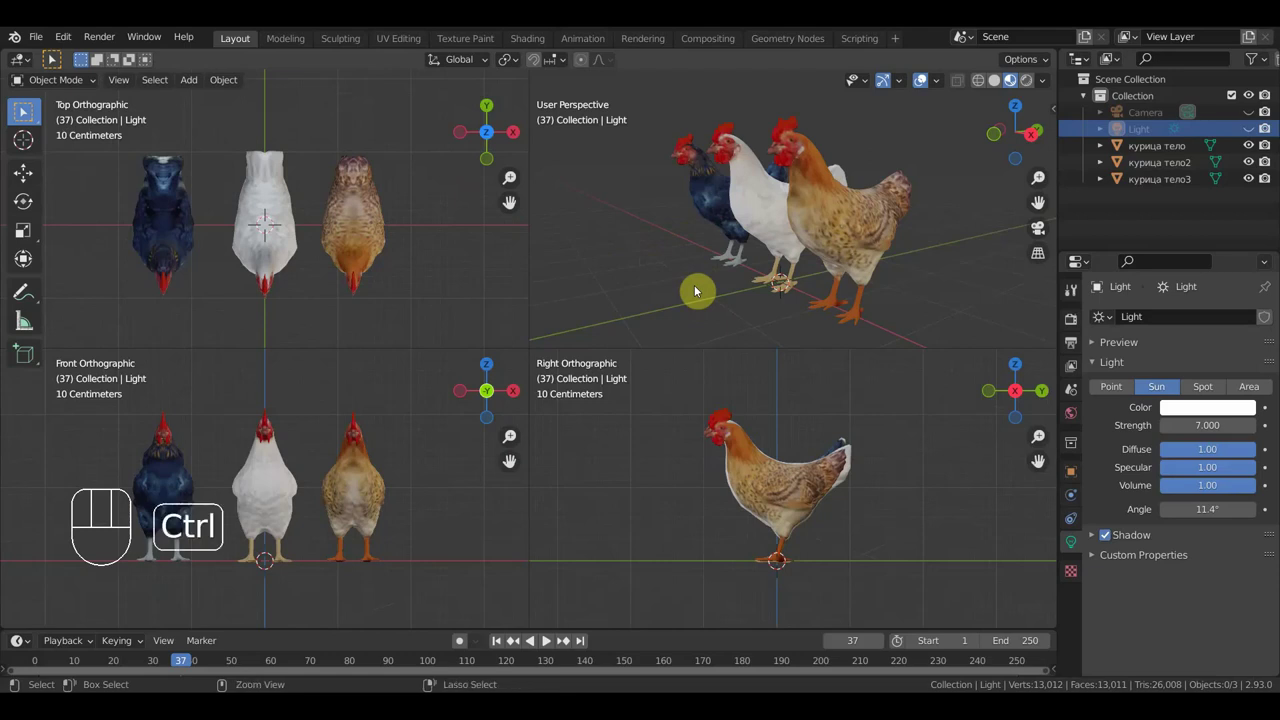
{"action": "key", "text": "ctrl+alt+q"}
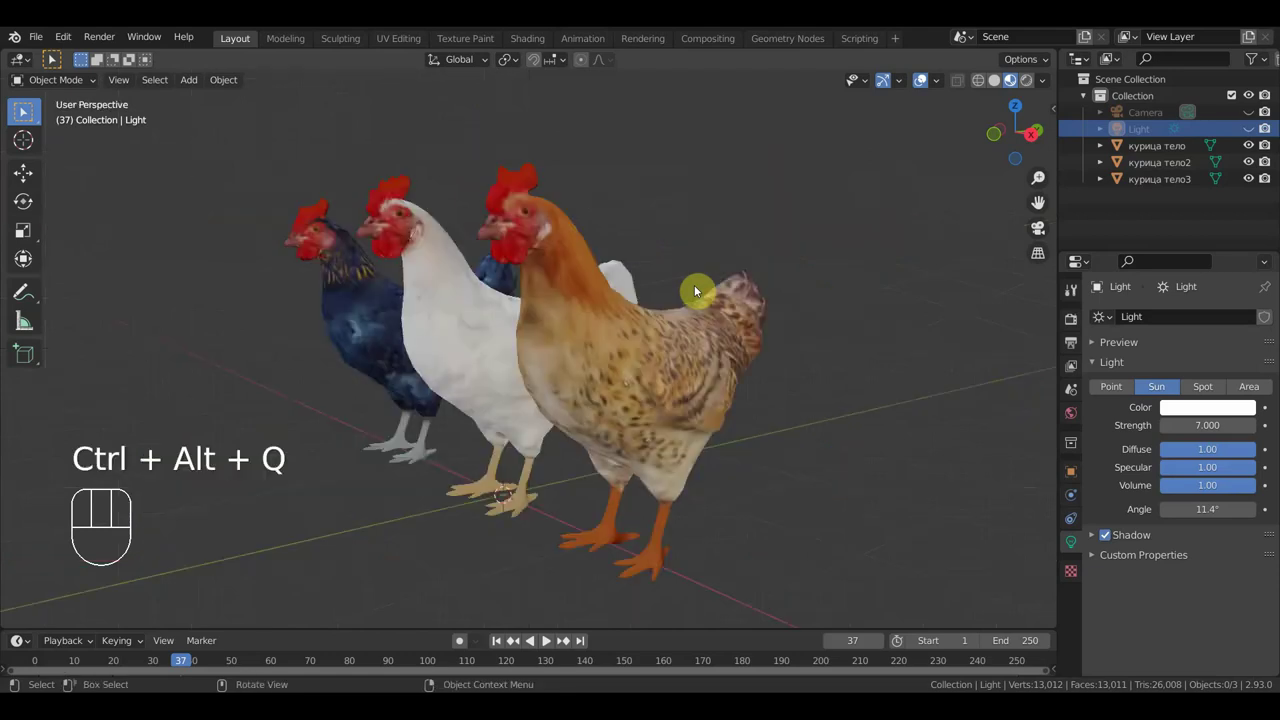
{"action": "left_click_drag", "start_coordinate": [834, 314], "coordinate": [680, 308]}
{"action": "key", "text": "ctrl+alt+q"}
{"action": "left_click_drag", "start_coordinate": [316, 261], "coordinate": [413, 299]}
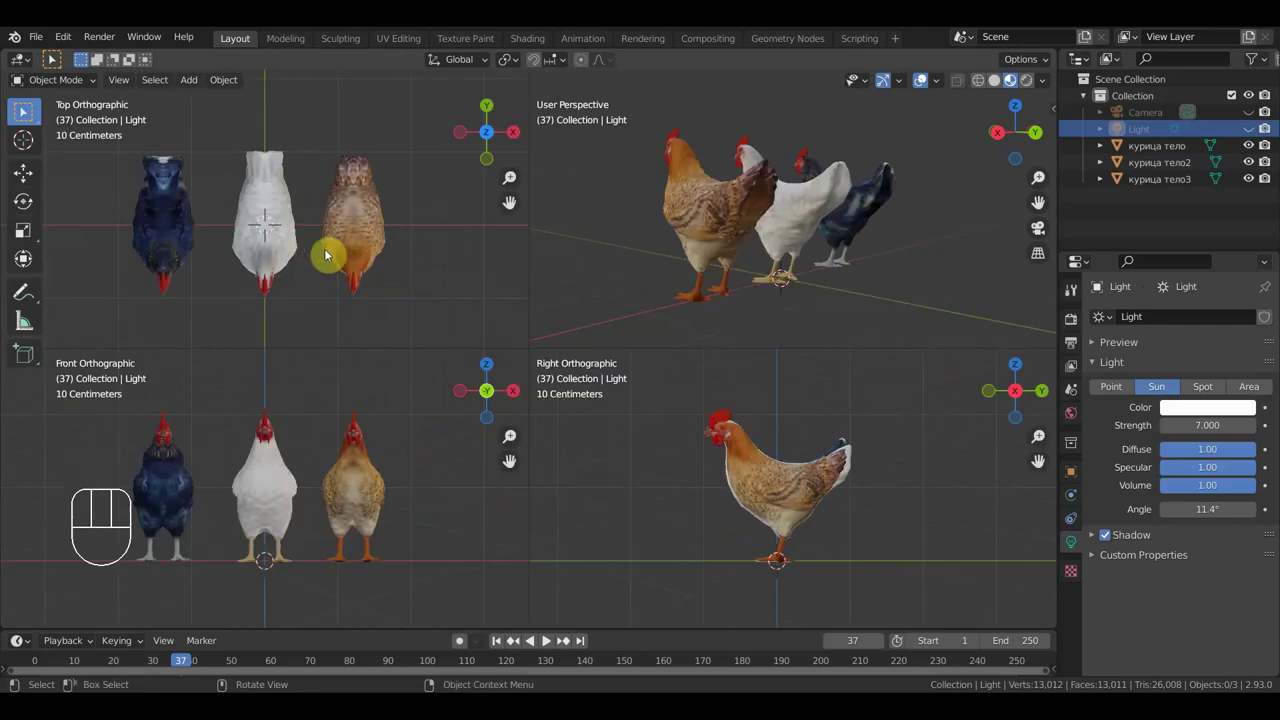
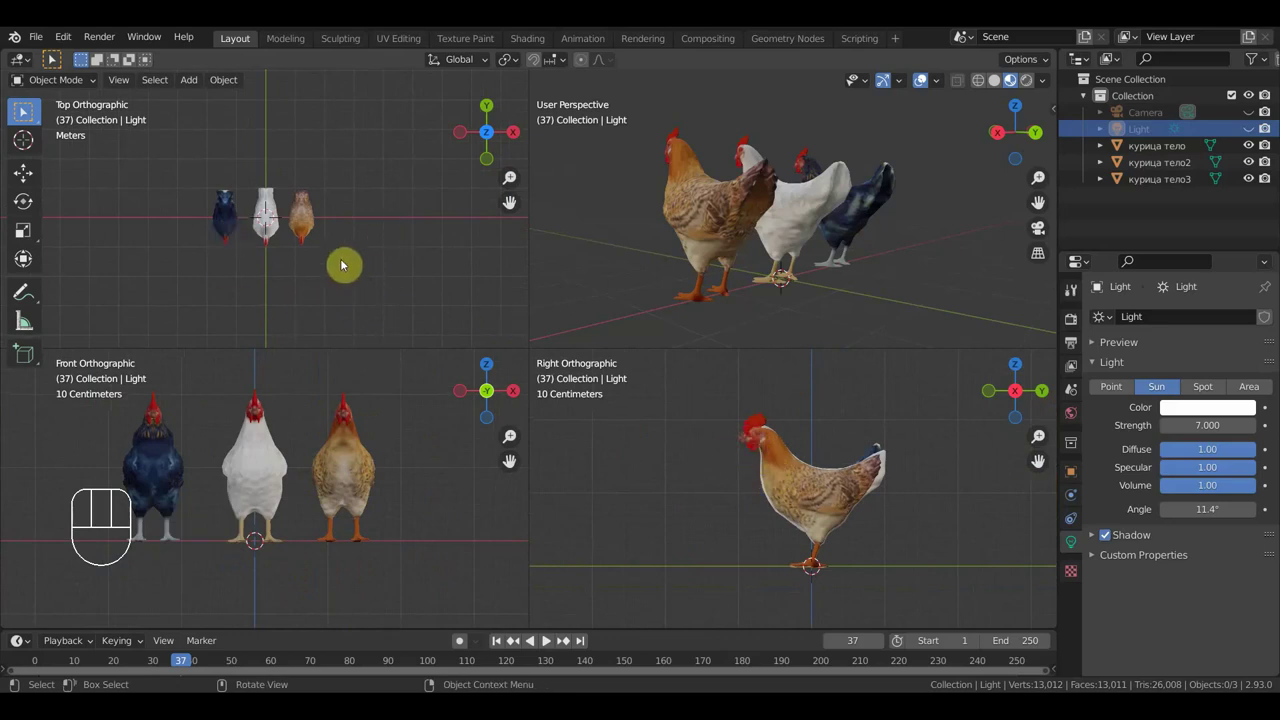
- Switch the perspective view to orthographic and step its angle around with the numpad keys
{"action": "key", "text": "KP_1"}
{"action": "key", "text": "KP_3"}
{"action": "key", "text": "KP_4"}
{"action": "key", "text": "KP_5"}
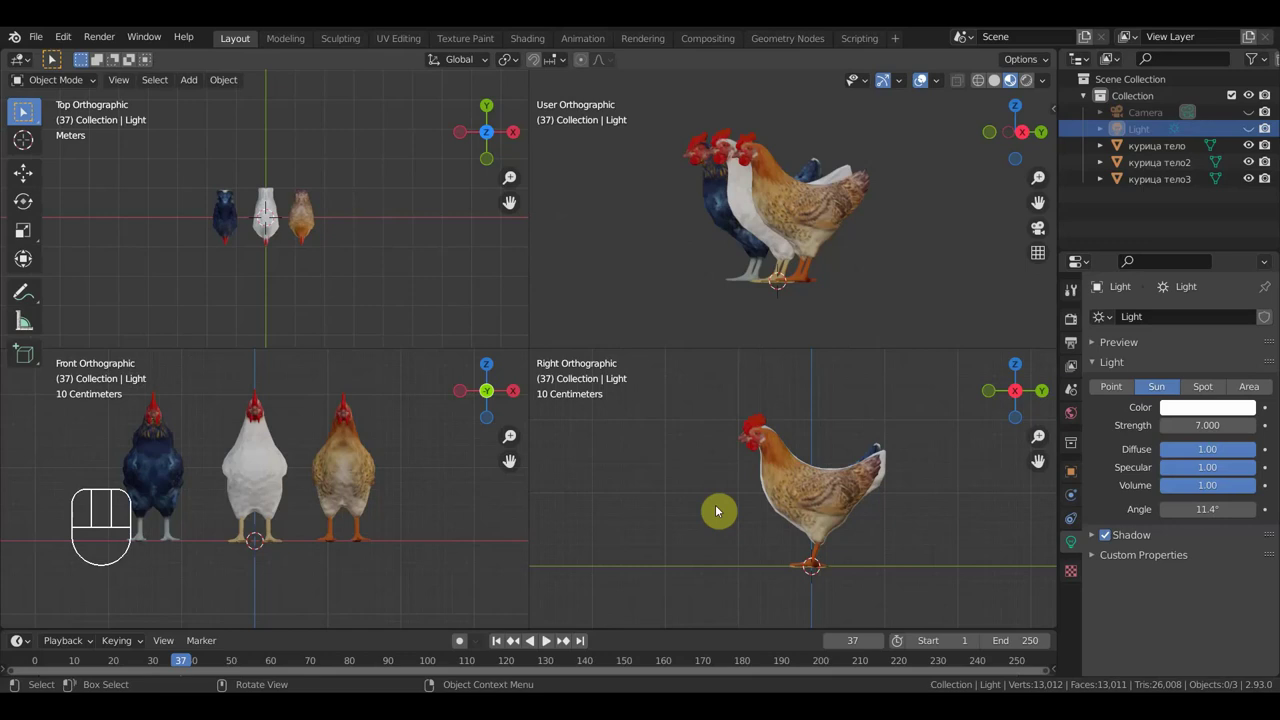
- Zoom the right orthographic view in on the brown hen
{"action": "left_click_drag", "start_coordinate": [765, 513], "coordinate": [833, 530]}
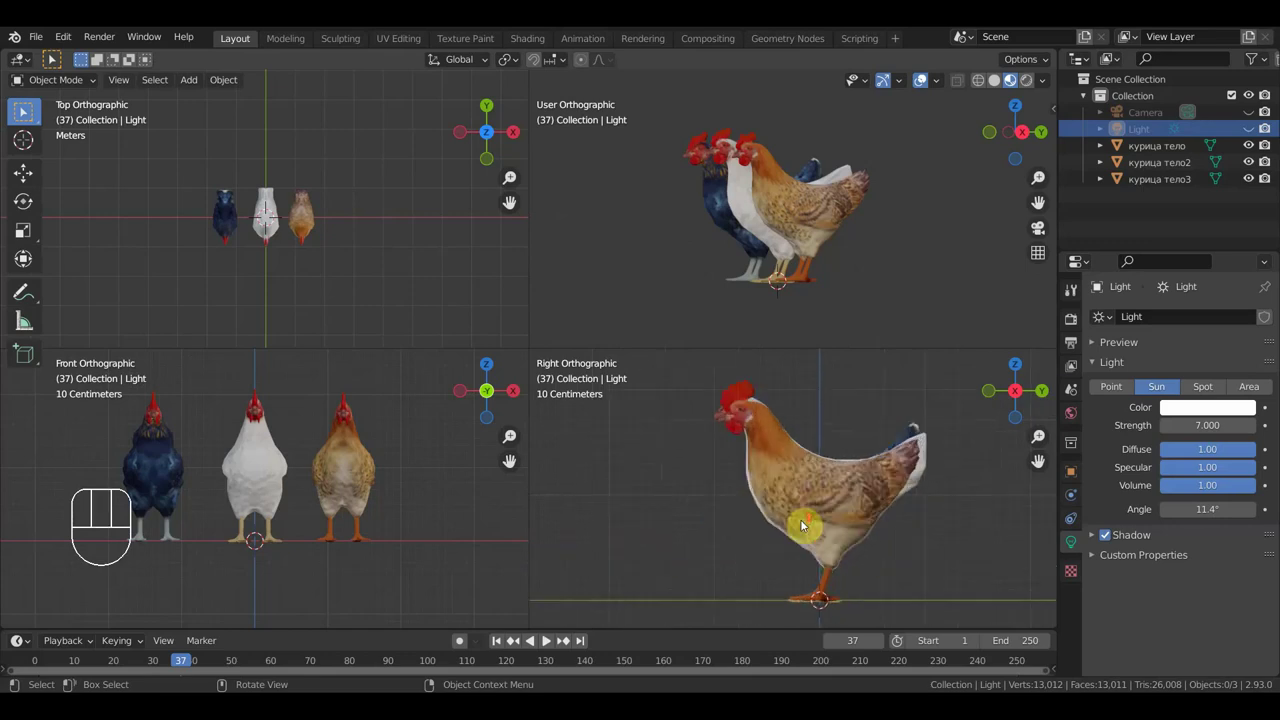
{"action": "left_click_drag", "start_coordinate": [787, 545], "coordinate": [816, 545]}
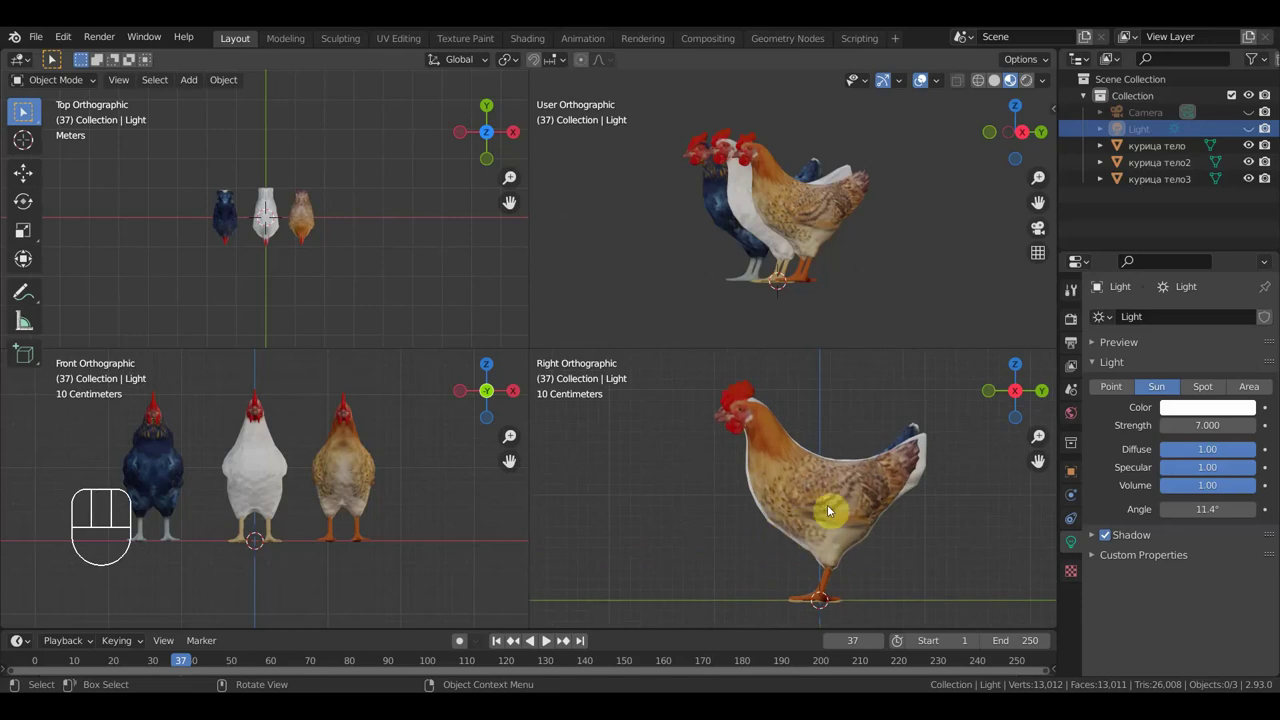